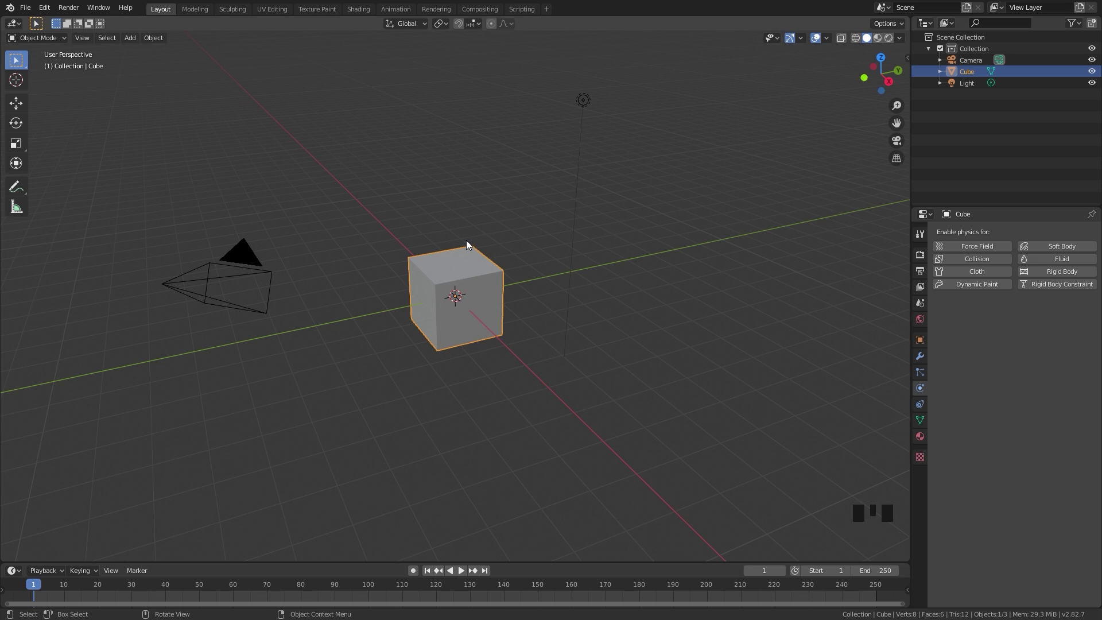
- Scale the default cube up along Z and then another axis into a large wide box
left_click_drag(366, 265, 494, 265)
key("s")
scroll("down", 3)
key("g")
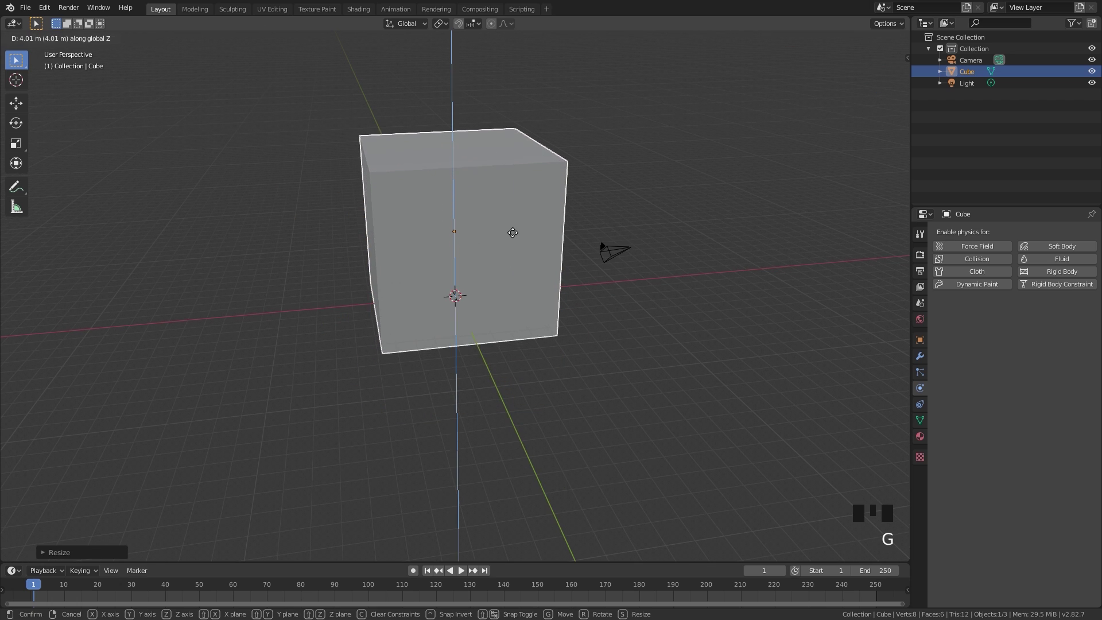
key("s")
key("s")
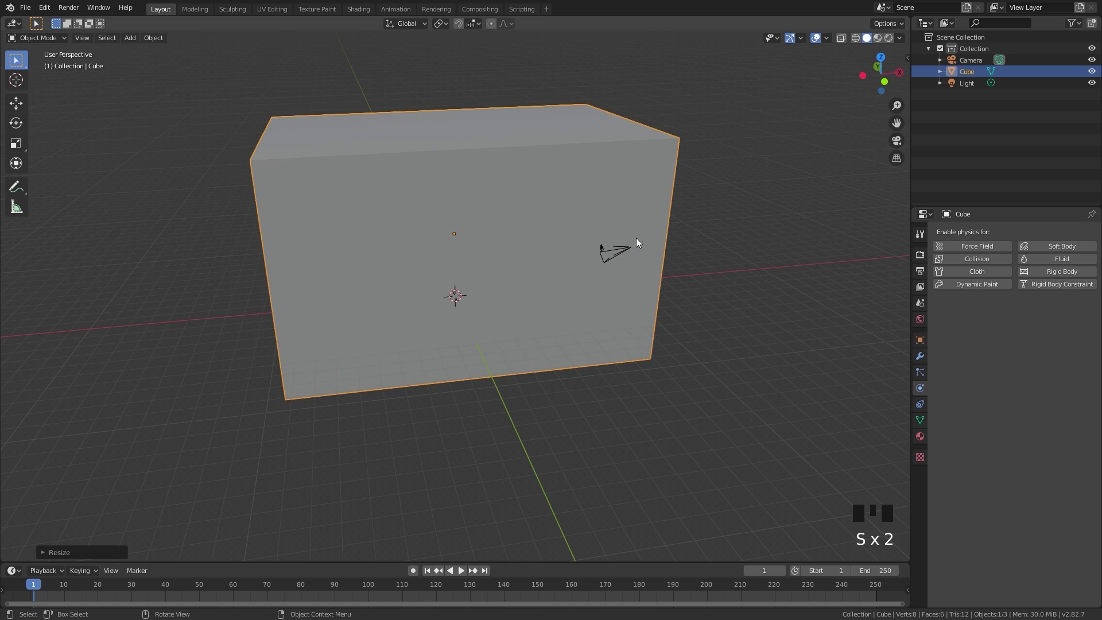
left_click_drag(617, 245, 684, 199)
- Add a UV sphere to the scene via the Shift+A add menu
key("s")
scroll("down", 3)
key("shift+a")
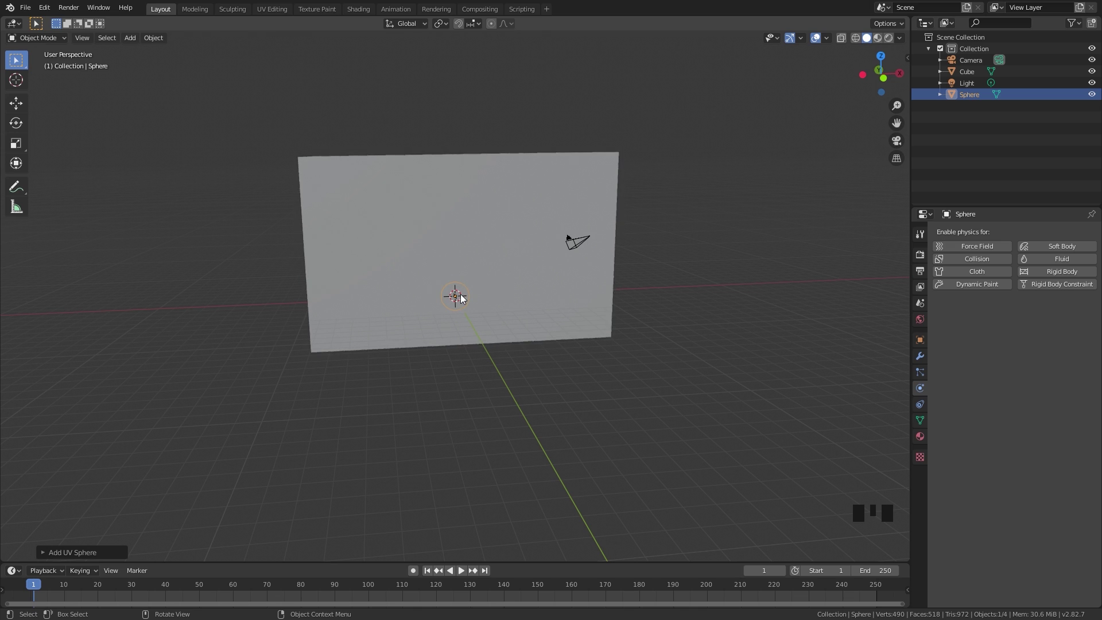
scroll("up", 3)
- In front orthographic wireframe view, move the sphere to the box's lower left
key("KP_1")
key("z")
scroll("up", 3)
key("g")
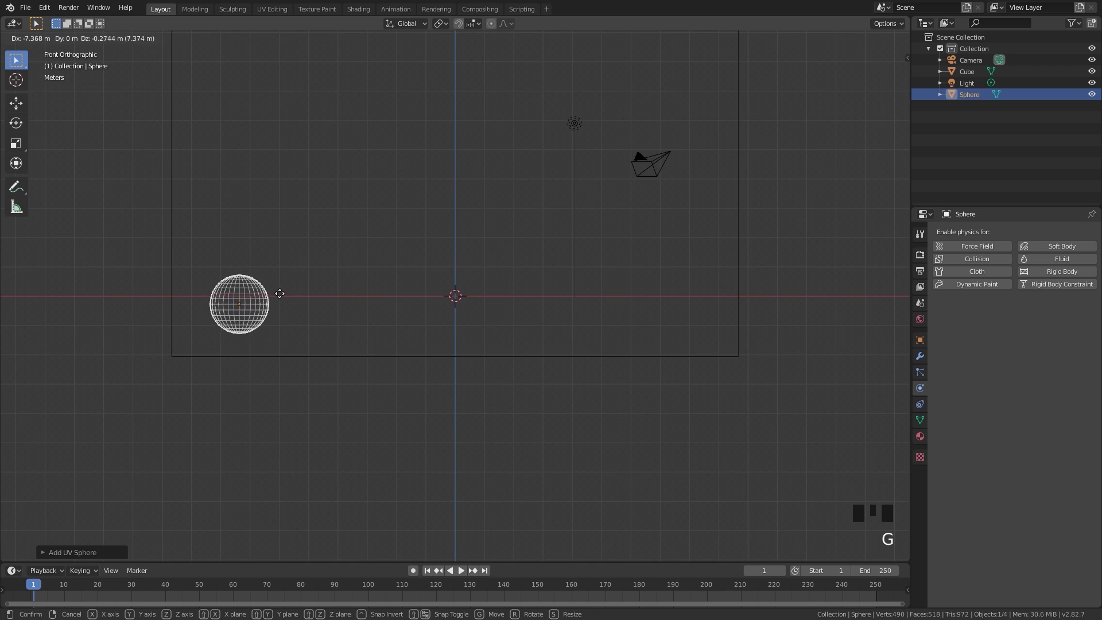
scroll("down", 3)
scroll("up", 3)
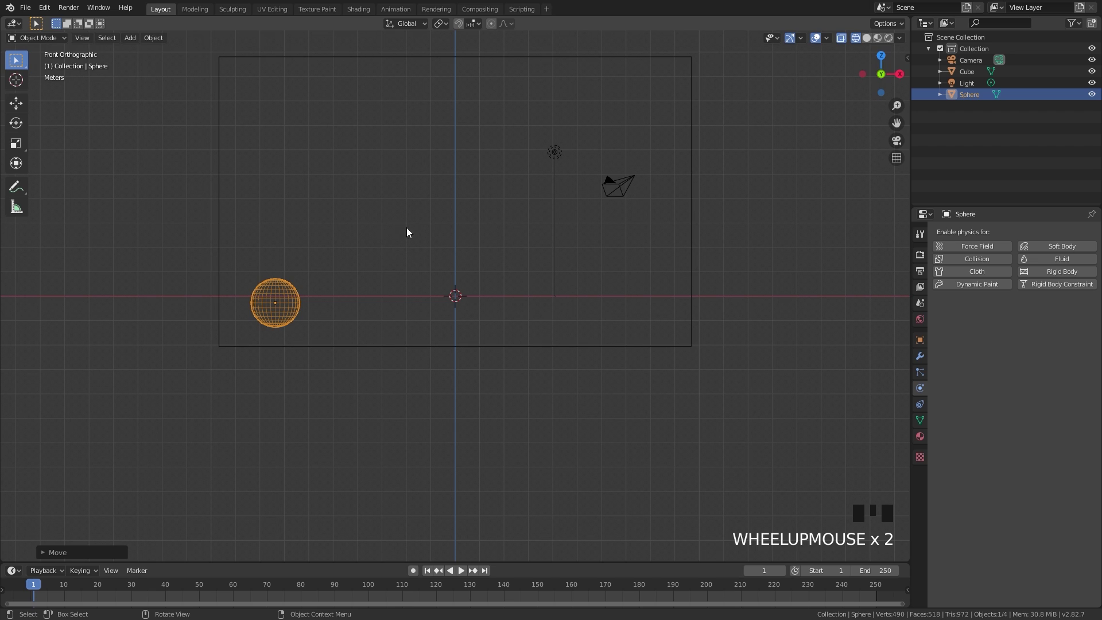
key("s")
key("g")
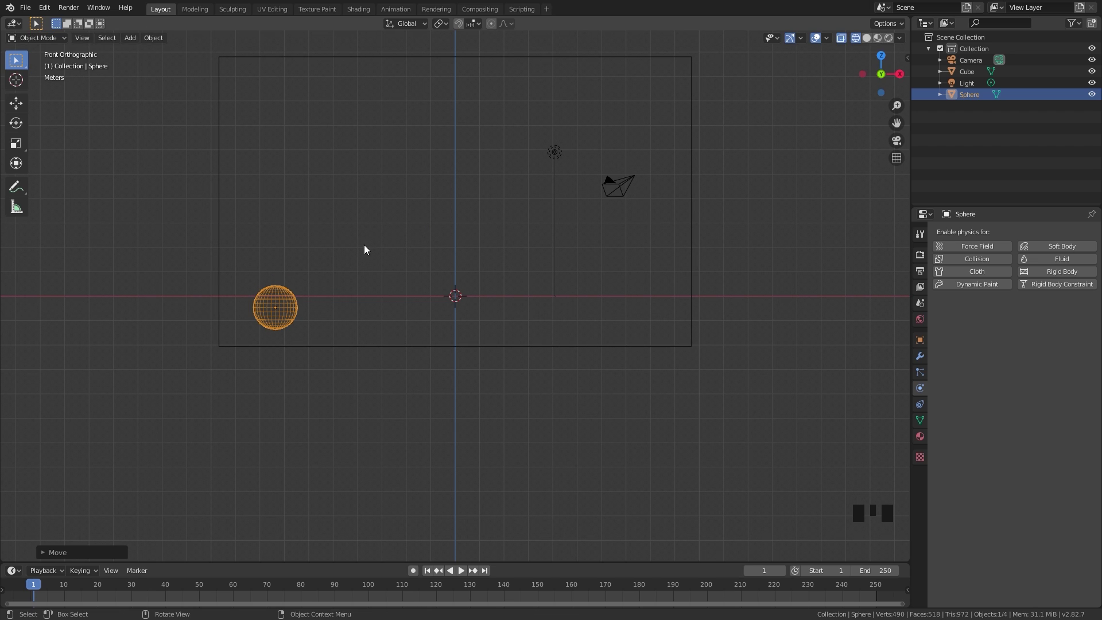
- Add a Wind force field left of the sphere, rotated to blow at it, Noise Amount 2
key("shift+a")
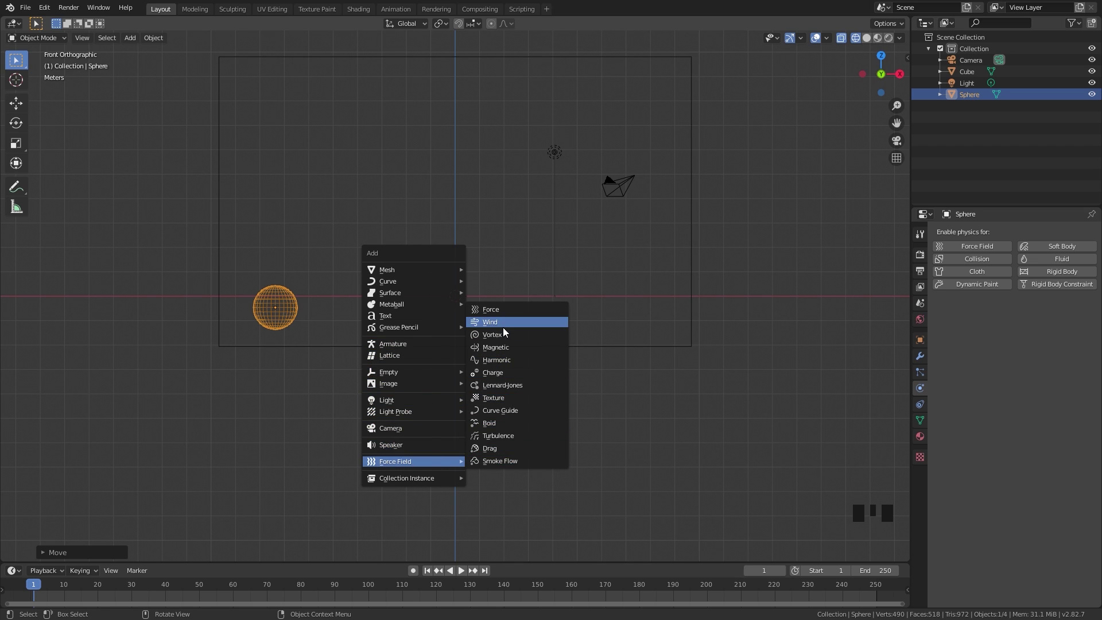
key("r")
key("g")
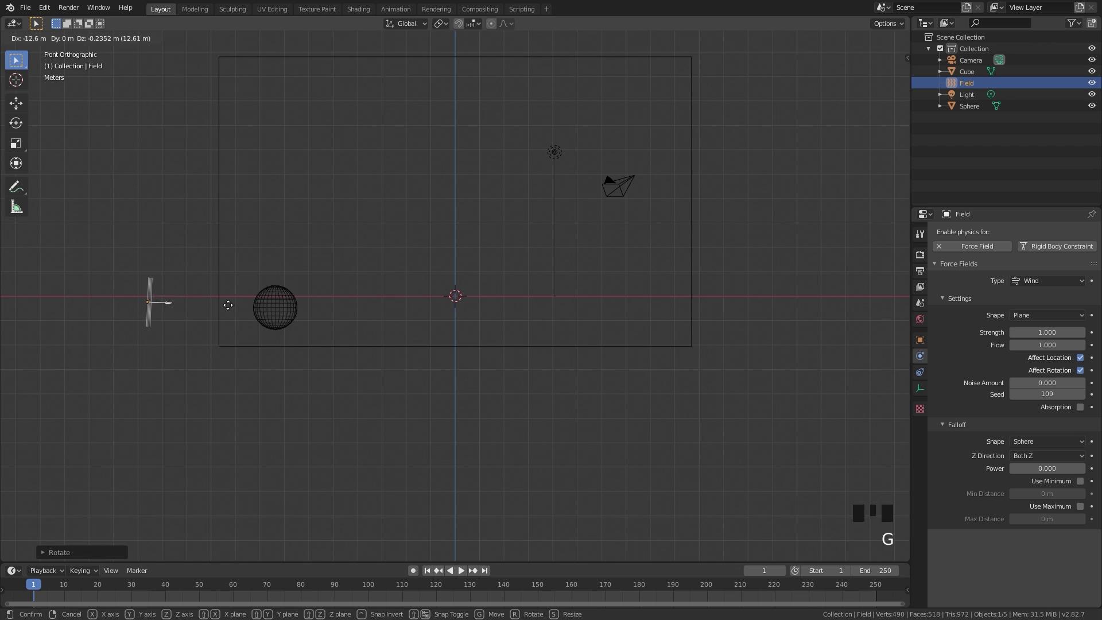
key("r")
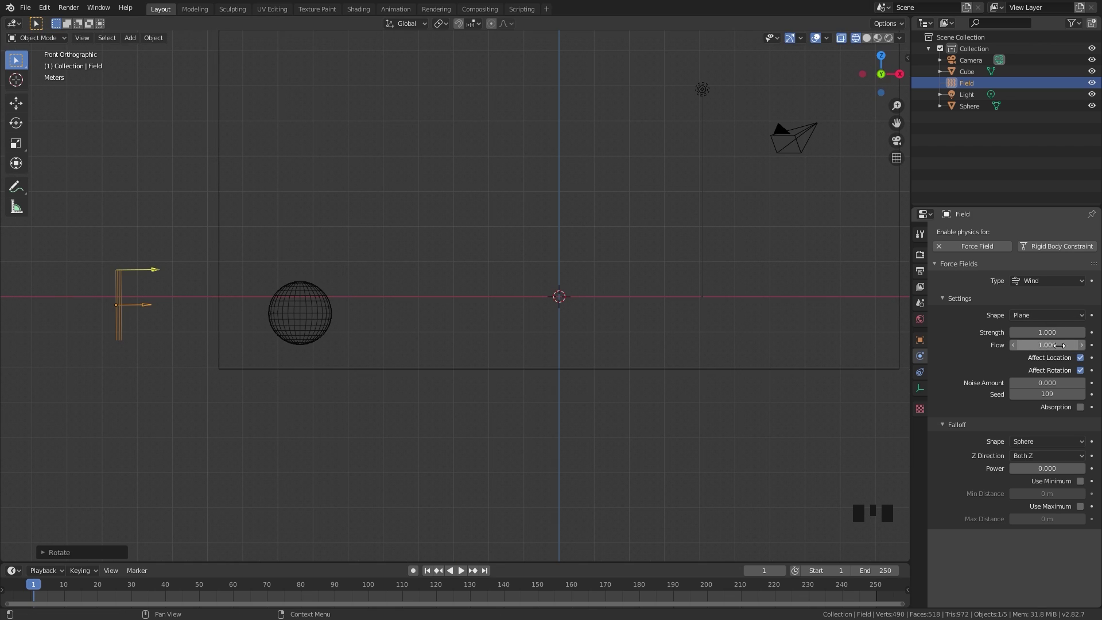
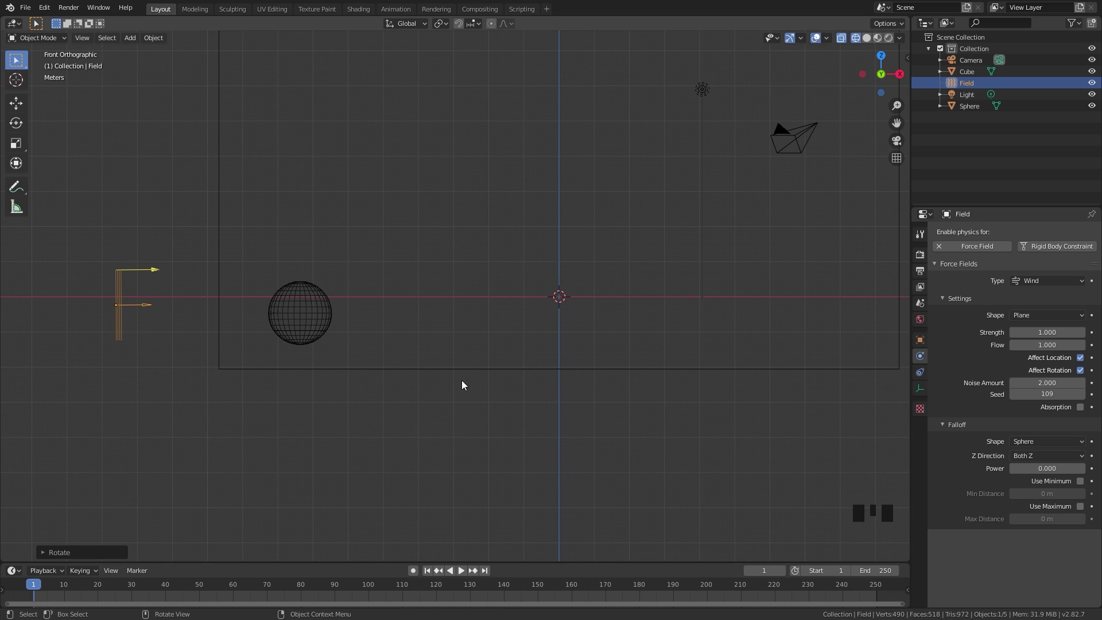
left_click_drag(584, 289, 546, 439)
- Enable Fluid physics on the big box and make it a gas-type Domain
key("a")
left_click(858, 307)
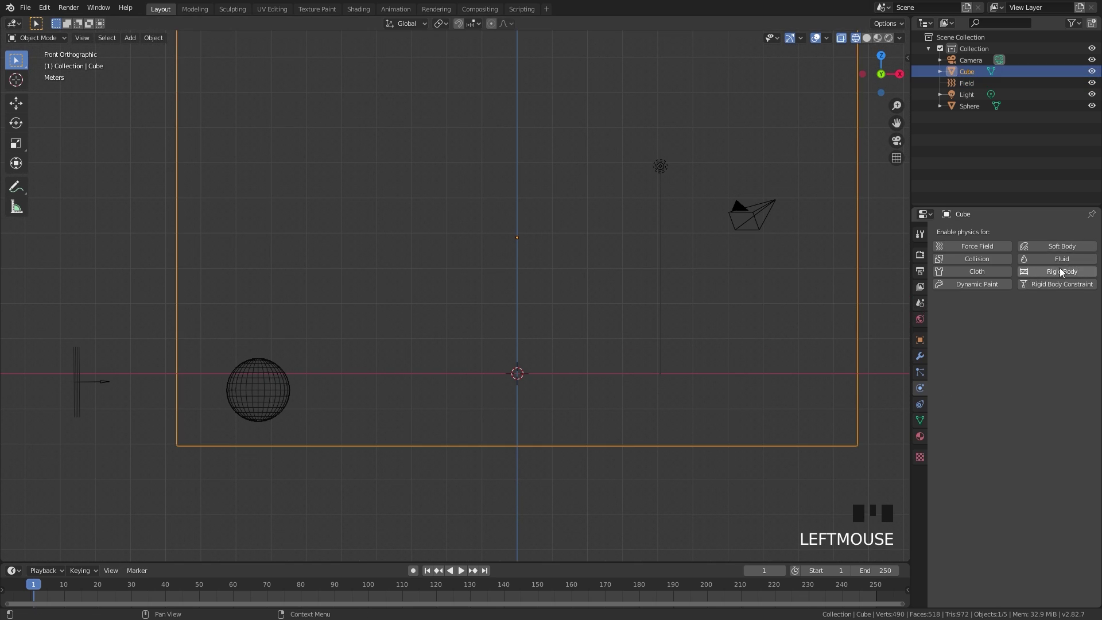
left_click(1053, 260)
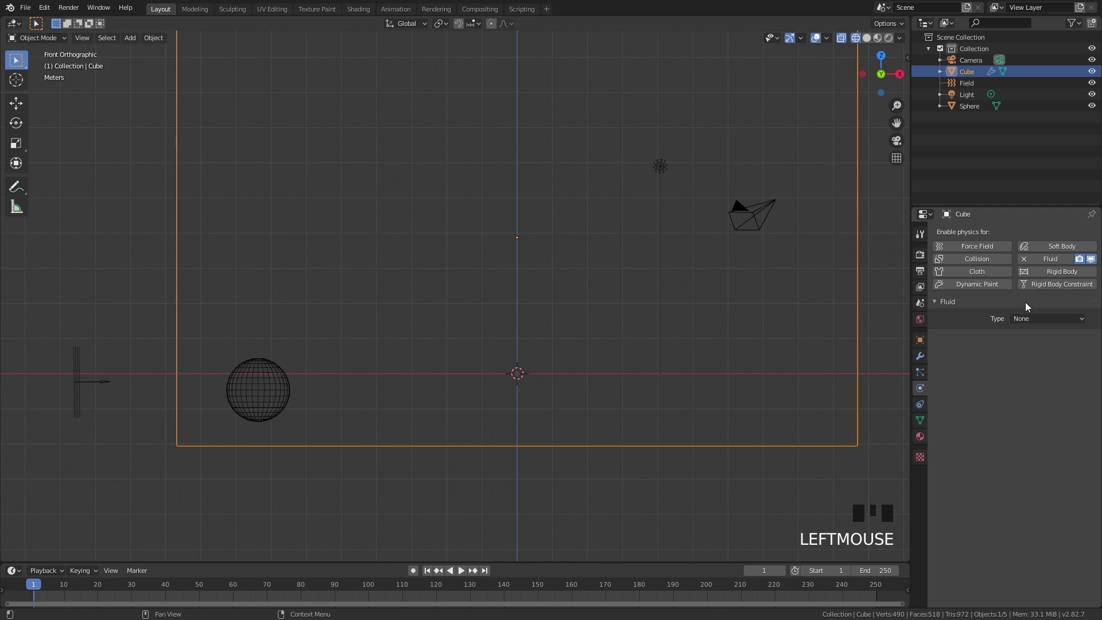
left_click_drag(1033, 312, 1023, 490)
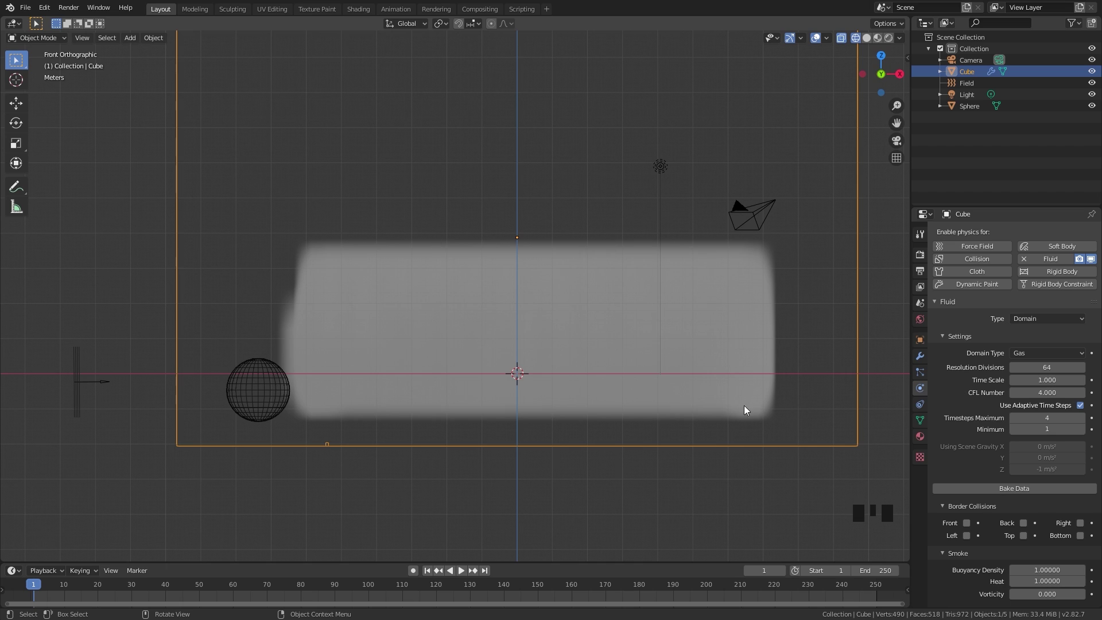
scroll("down", 3)
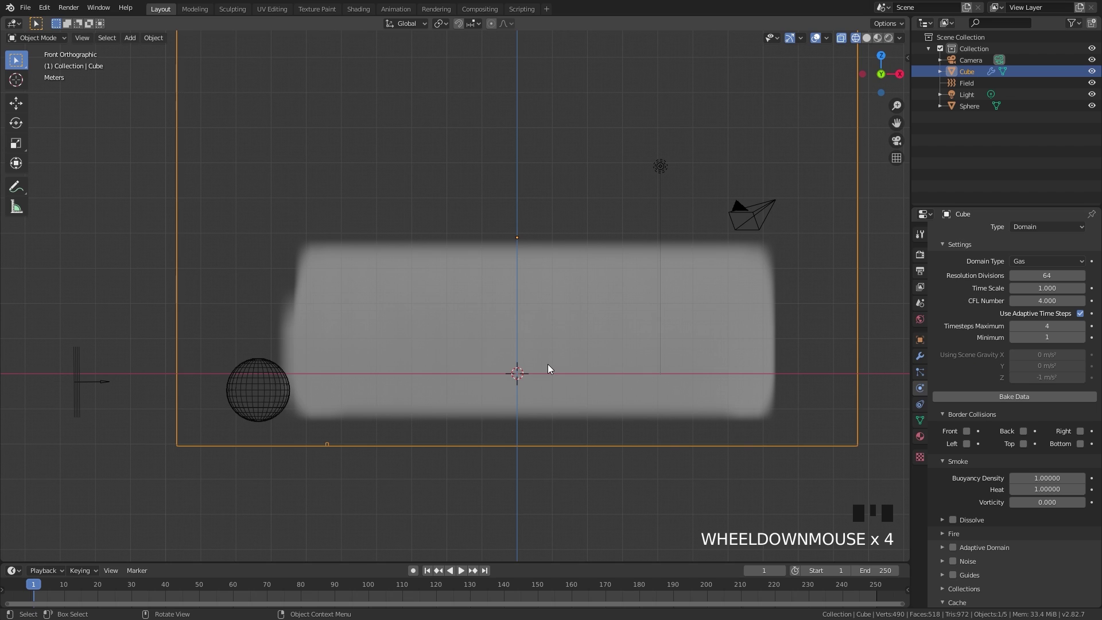
- Make the sphere a Fluid Flow emitting Fire + Smoke with Inflow behaviour
left_click(251, 376)
left_click_drag(1073, 263, 976, 435)
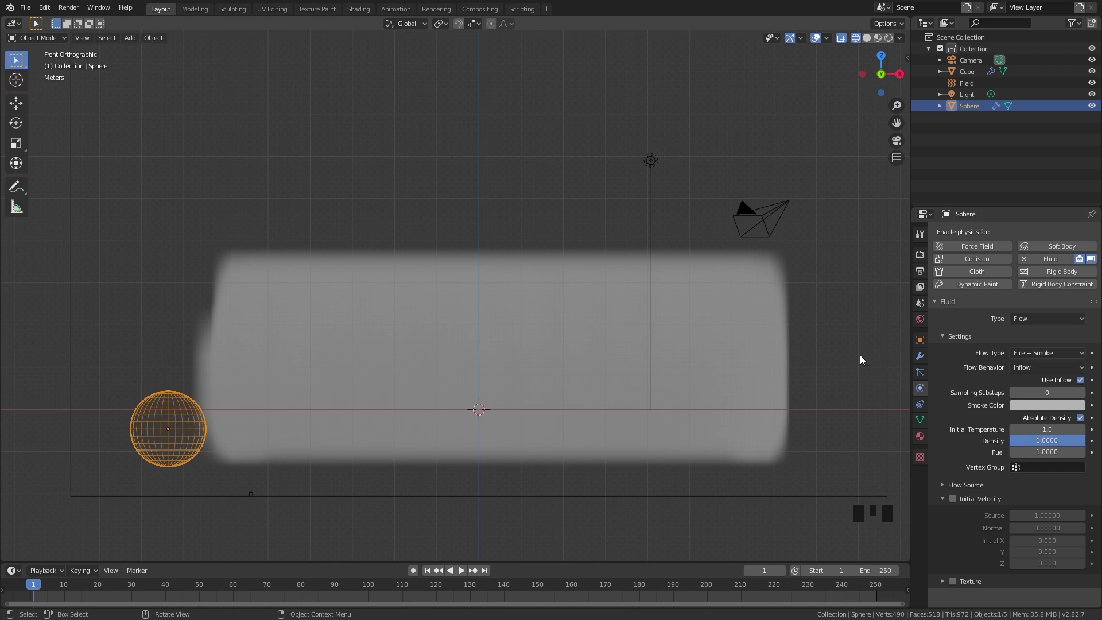
- Set the domain to 300 resolution divisions, vorticity 0.1, Adaptive Domain and Noise on
left_click(892, 270)
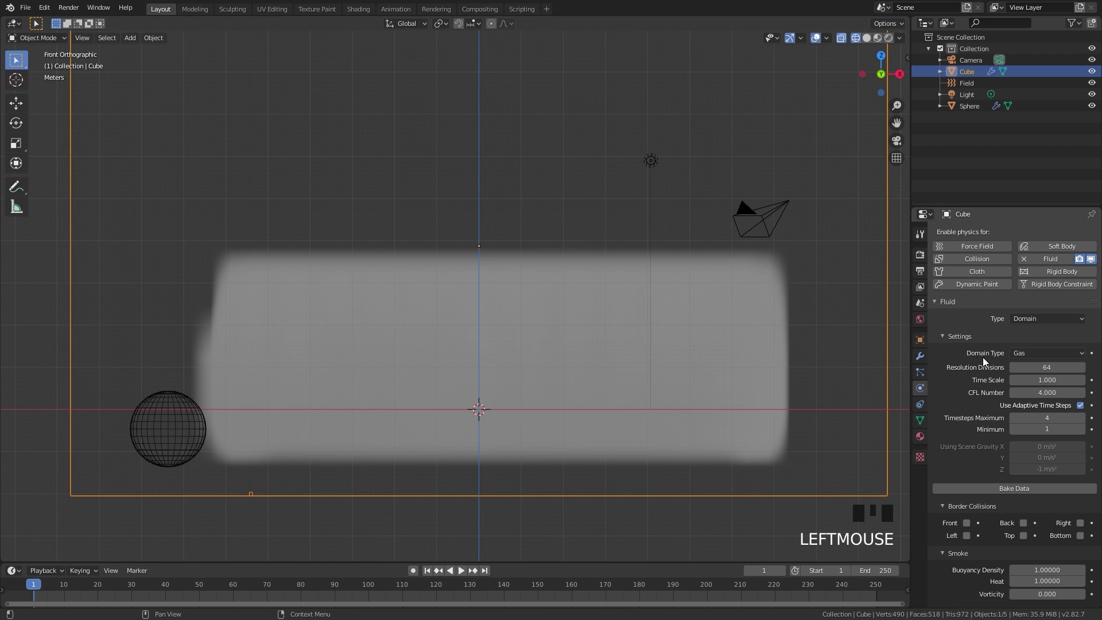
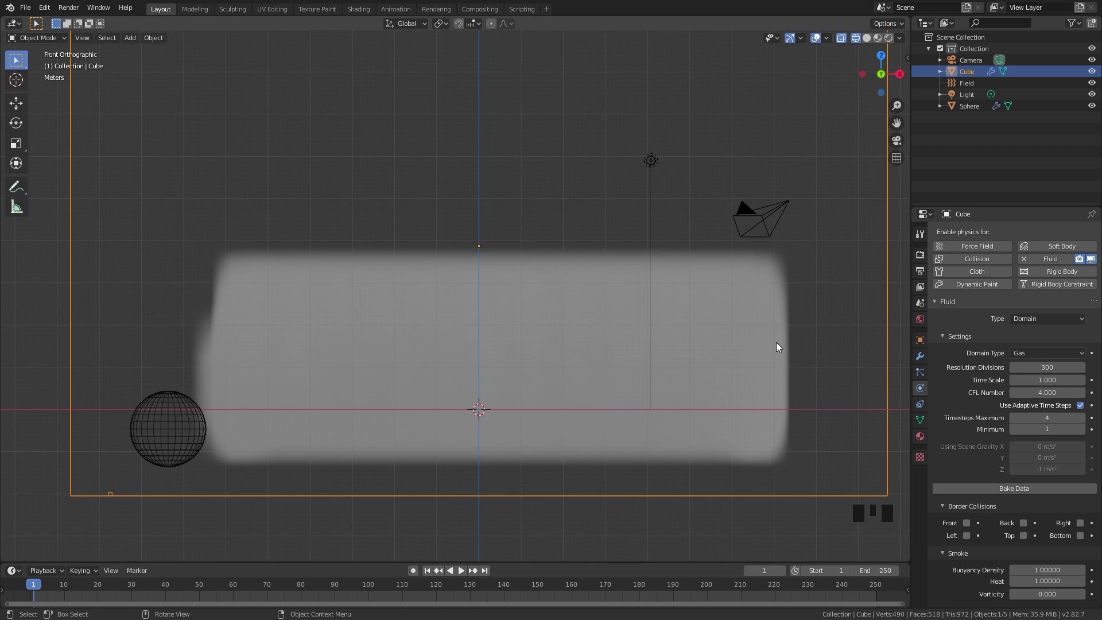
scroll("down", 3)
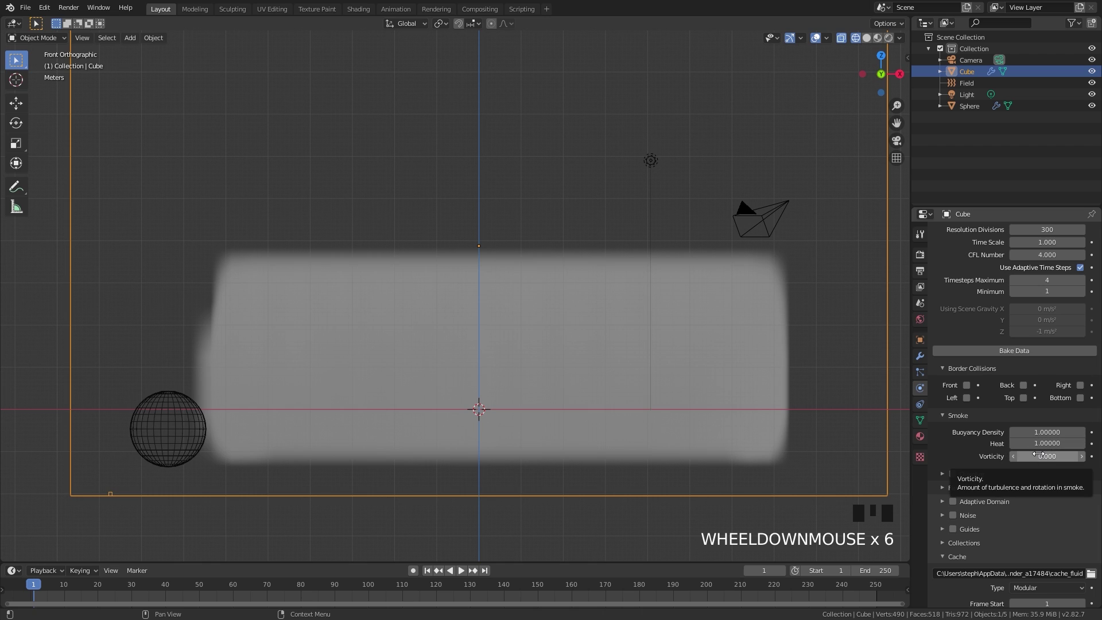
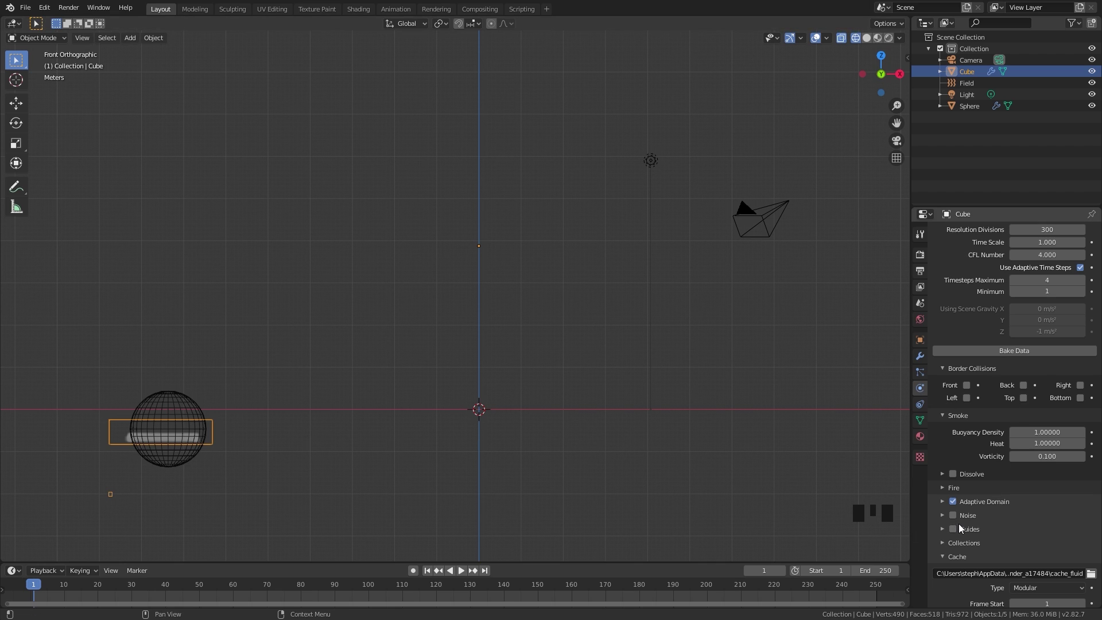
left_click_drag(972, 517, 1009, 483)
scroll("down", 3)
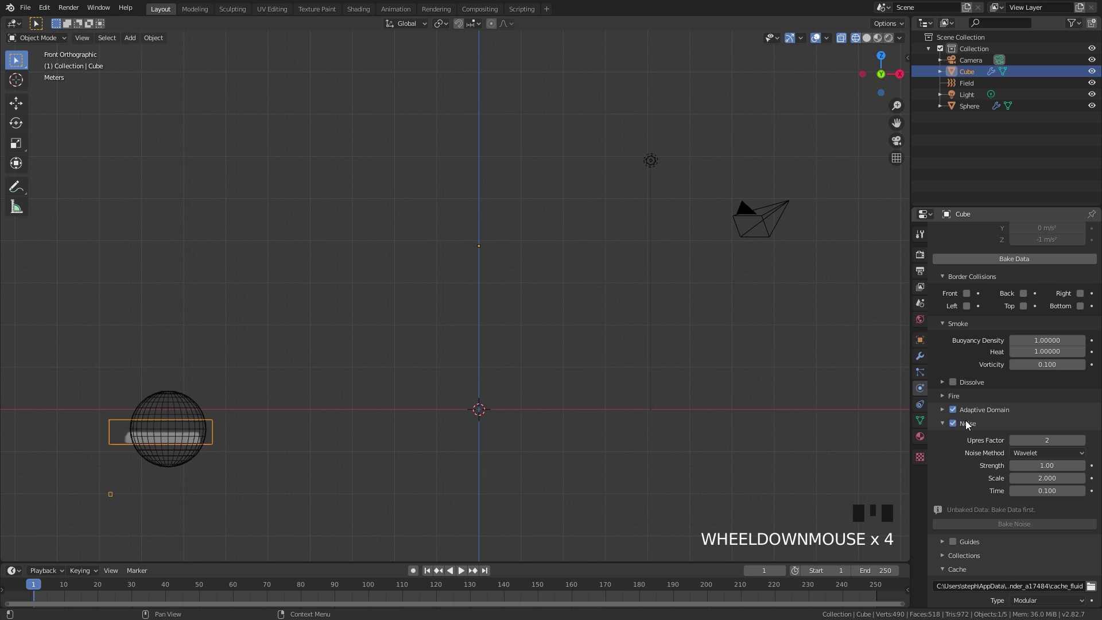
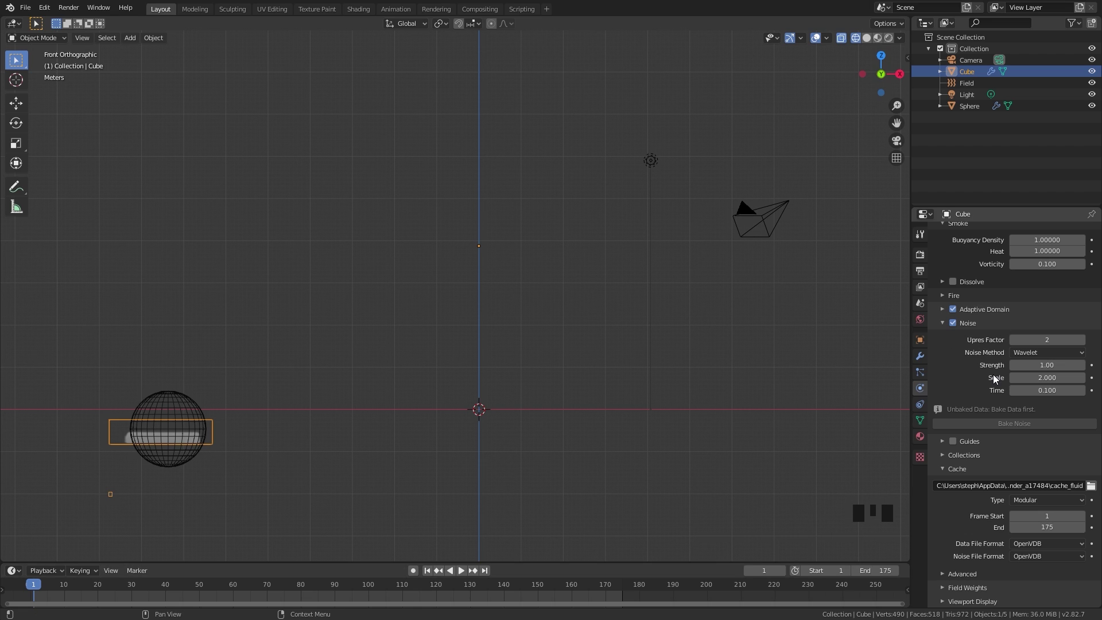
- Apply the transforms of the box and the sphere with Ctrl+A
scroll("up", 3)
scroll("up", 3)
scroll("down", 3)
key("ctrl+a")
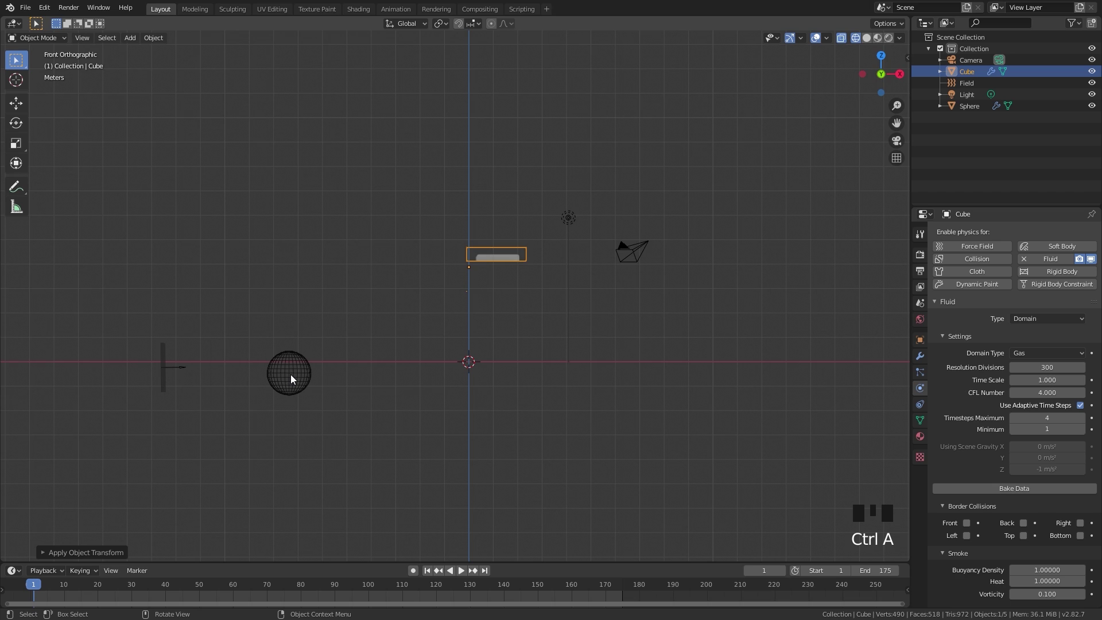
scroll("up", 3)
left_click(229, 383)
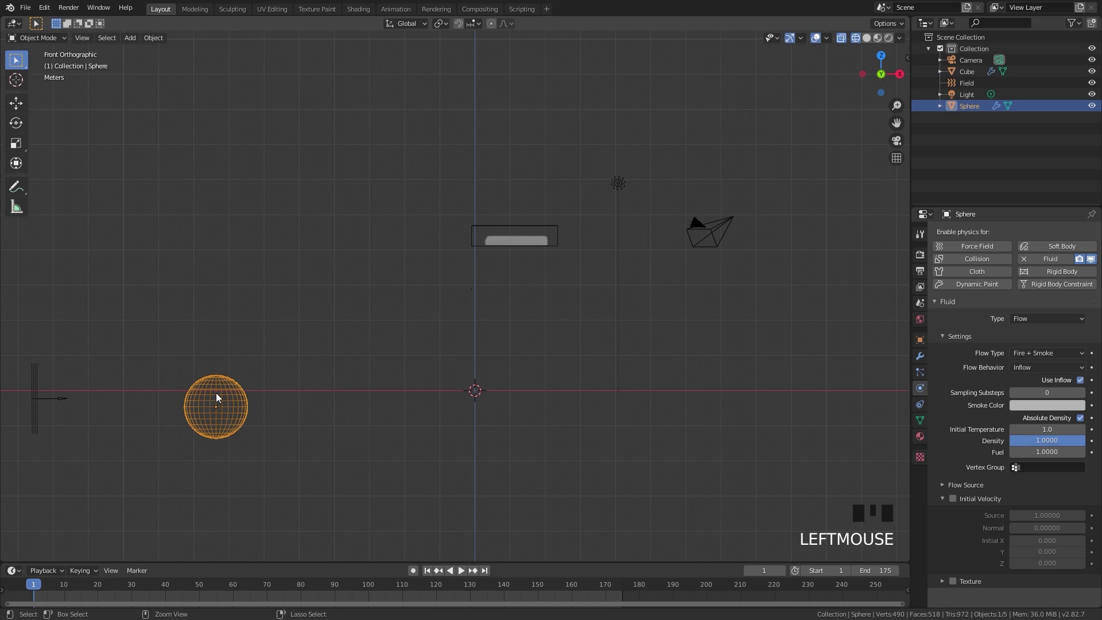
key("ctrl+a")
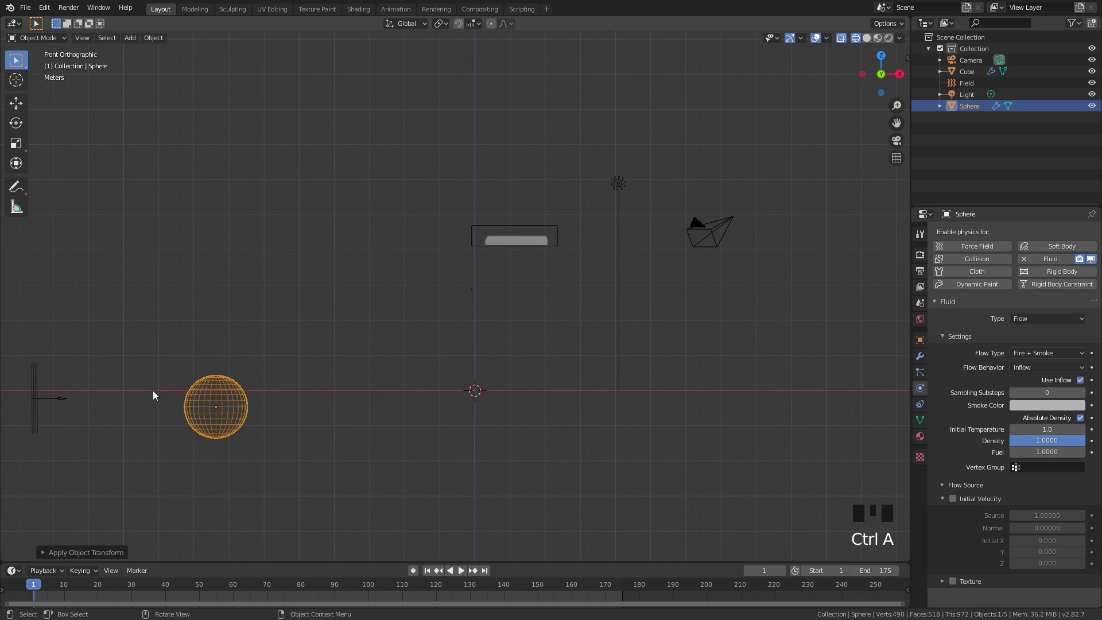
- On the Cube domain, confirm Resolution Divisions 300 and bake the fluid data
left_click(537, 231)
left_click_drag(1025, 489, 618, 401)
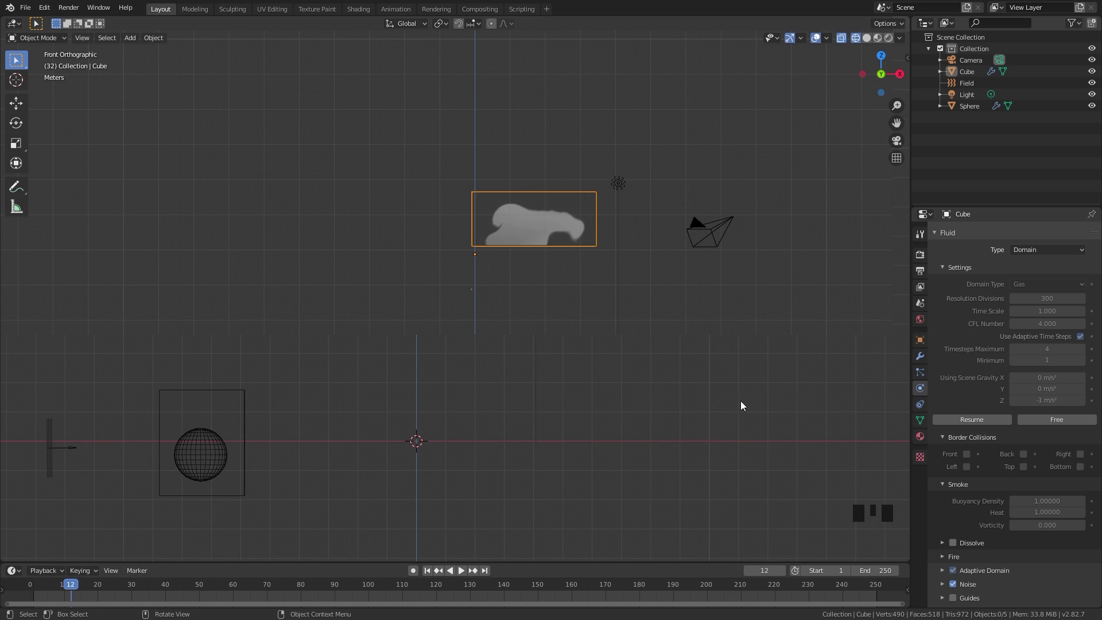
left_click_drag(1060, 421, 282, 486)
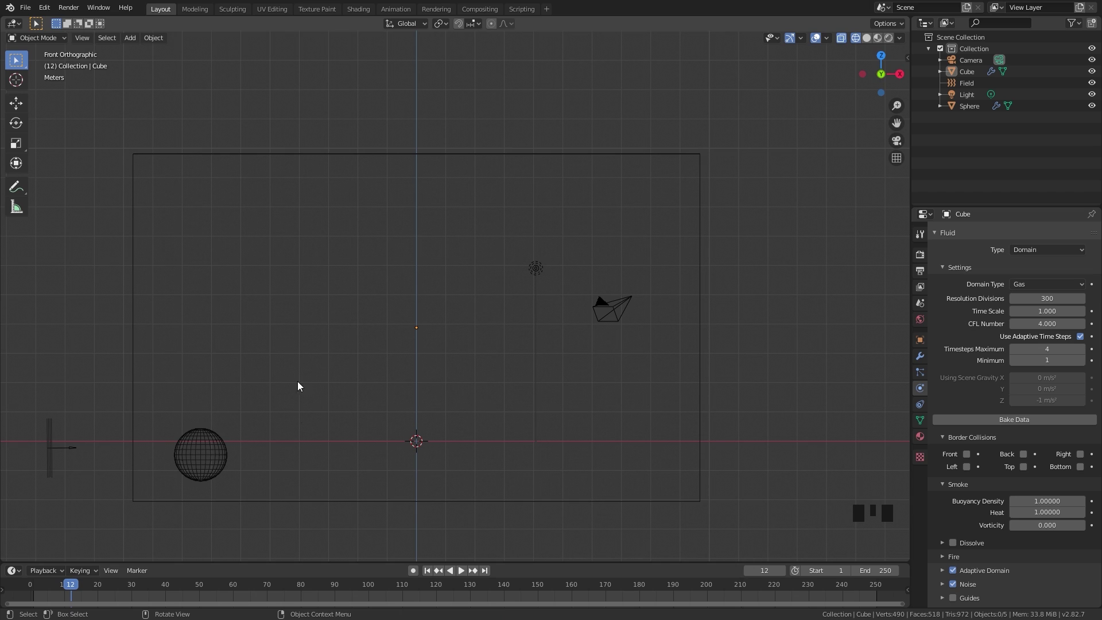
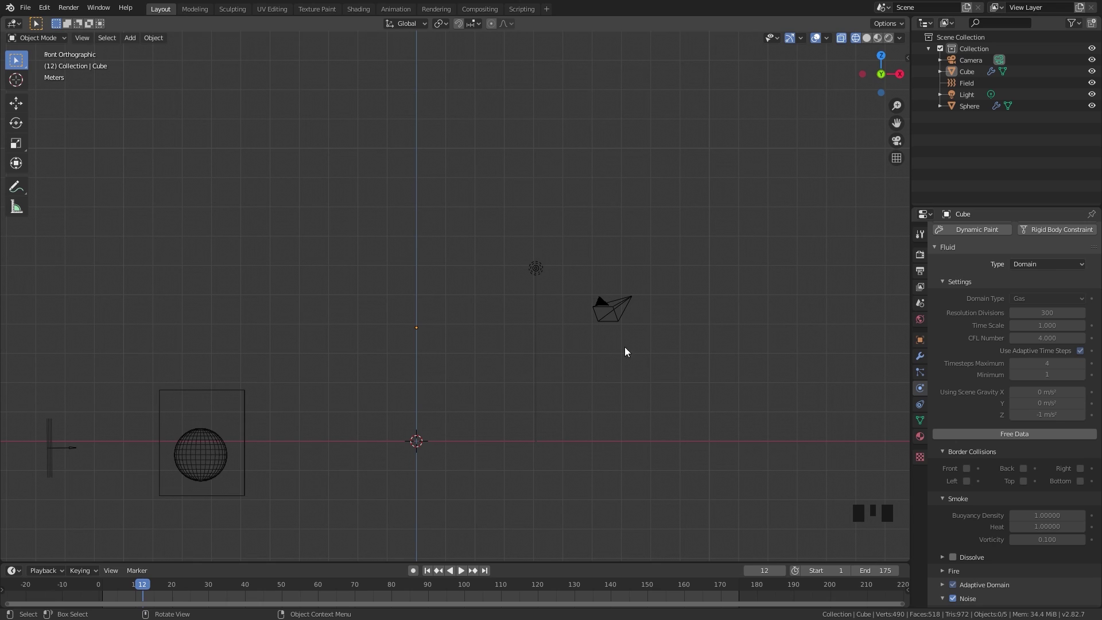
- Scrub to frame 30 to check the fire and smoke, return to frame 1, reselect the domain
scroll("down", 3)
scroll("down", 3)
left_click_drag(1013, 457, 699, 346)
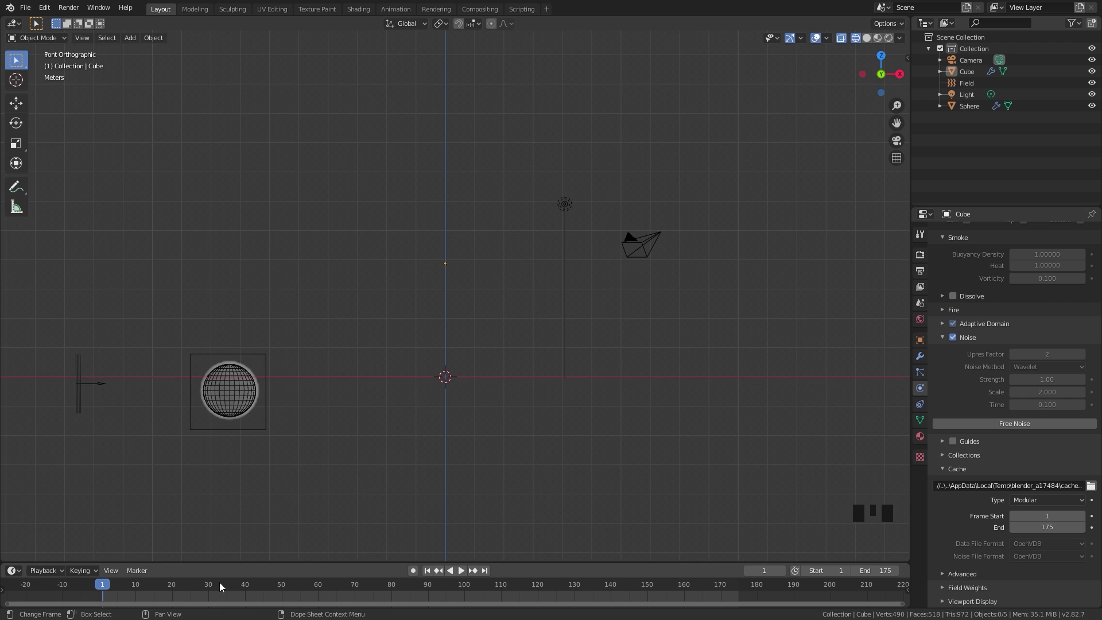
left_click_drag(212, 586, 220, 578)
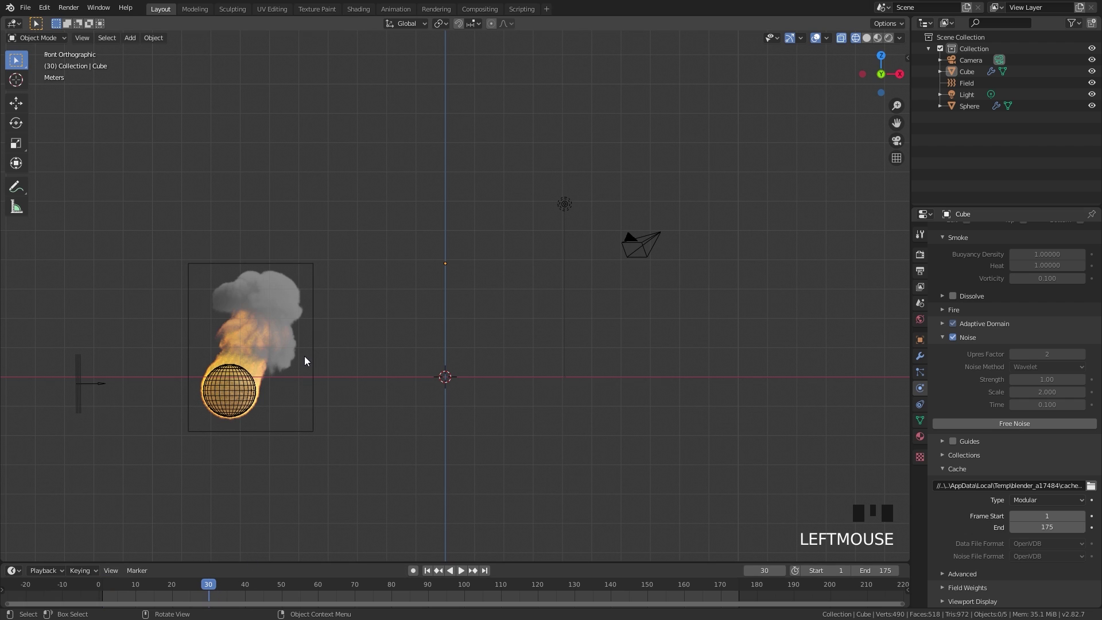
scroll("up", 3)
left_click_drag(205, 353, 552, 448)
left_click_drag(551, 448, 510, 244)
scroll("down", 3)
left_click(293, 343)
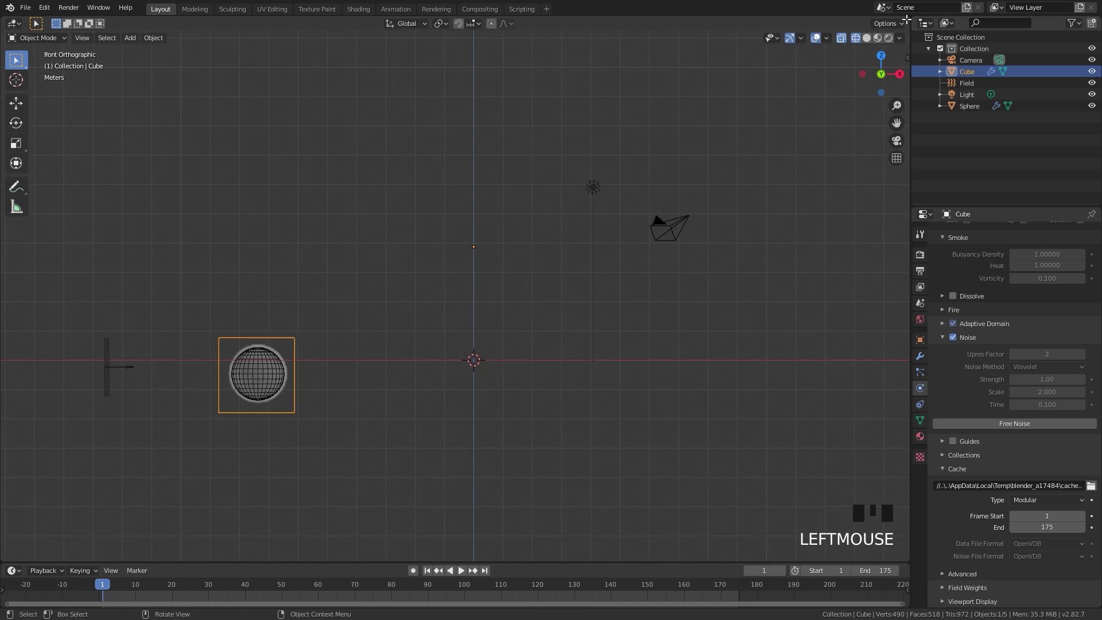
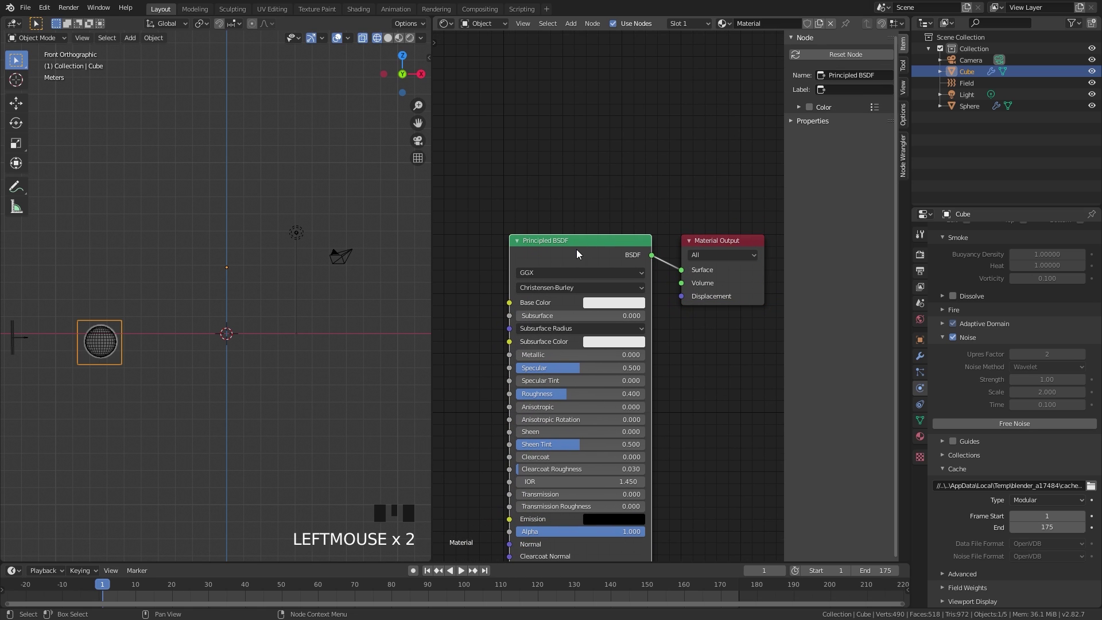
- Replace Principled BSDF with a Principled Volume wired into Material Output's Volume, viewed at frame 30
key("x")
key("shift+a")
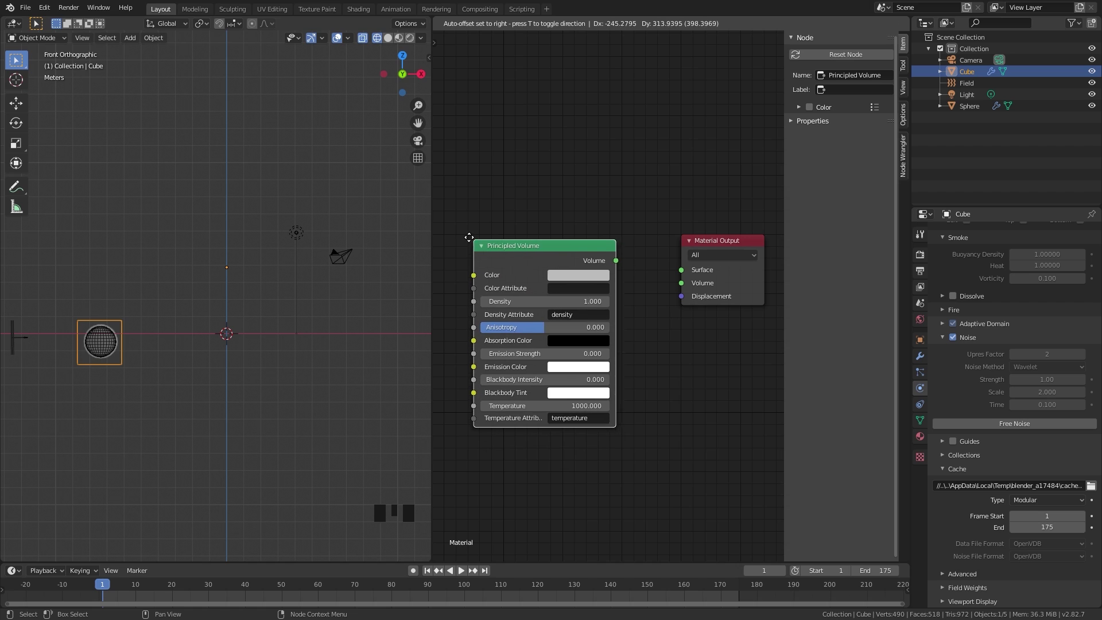
left_click_drag(585, 240, 722, 237)
scroll("up", 3)
left_click_drag(552, 243, 210, 586)
left_click(210, 585)
scroll("up", 3)
left_click_drag(101, 322, 192, 322)
- Switch to Rendered shading and set the volume's Density and Blackbody Intensity to 100
key("z")
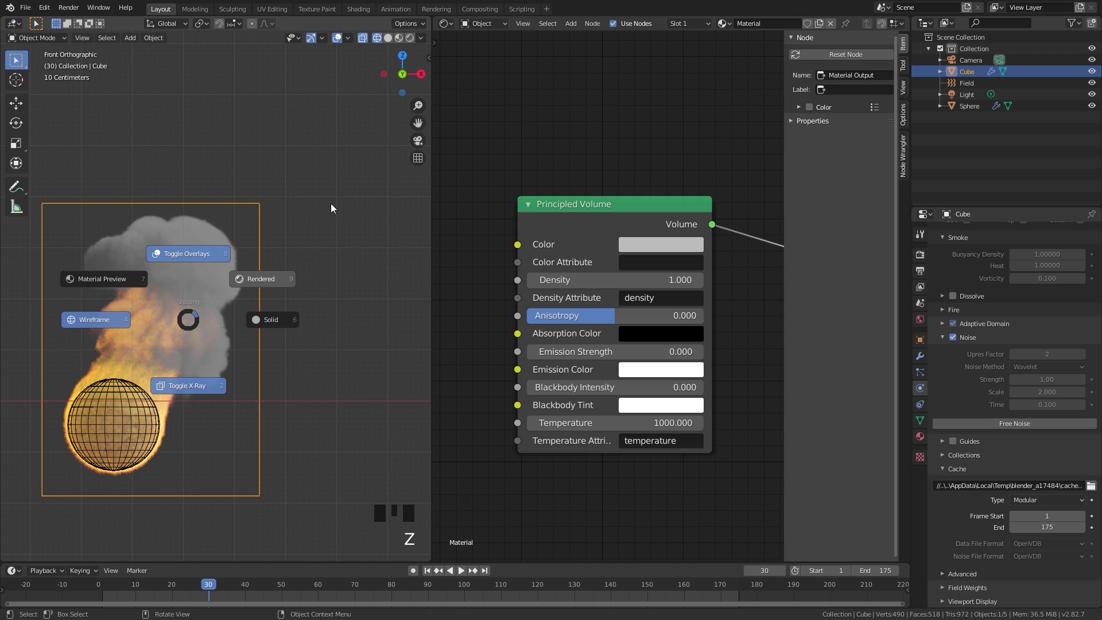
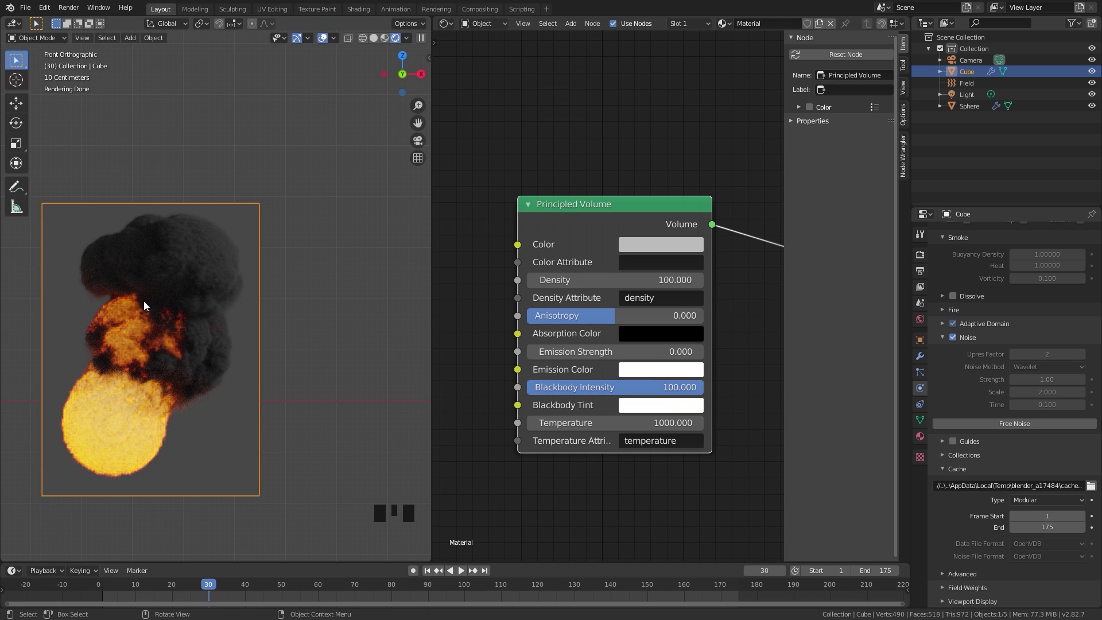
scroll("up", 3)
scroll("down", 3)
- Make the light a sun of strength 5 and rotate it to a tilted angle over the smoke
left_click(380, 229)
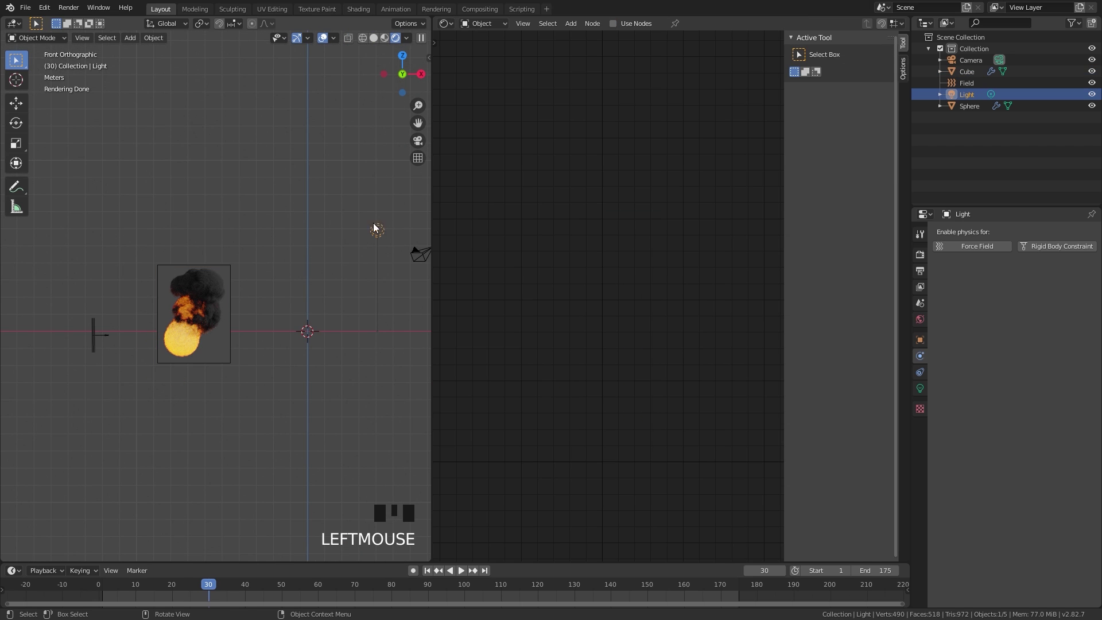
left_click(931, 390)
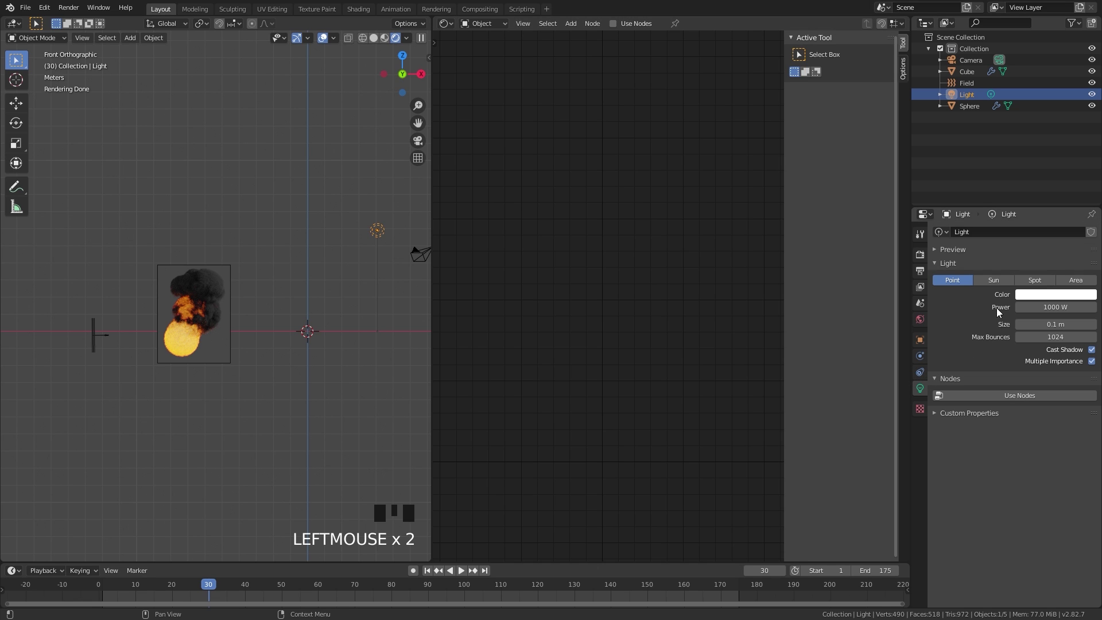
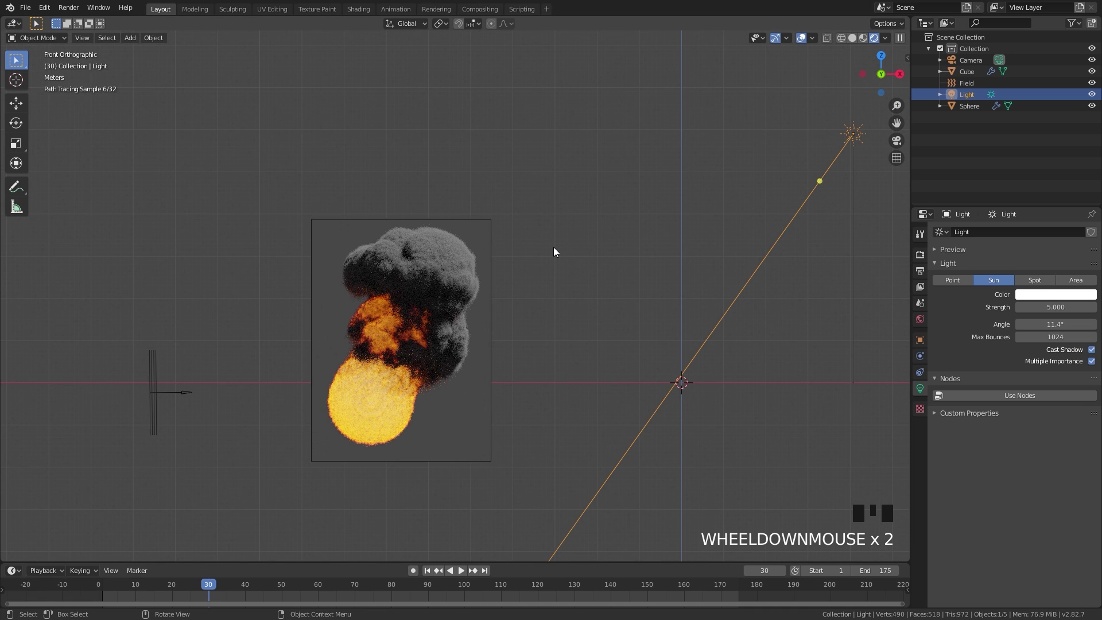
key("KP_7")
key("r")
key("g")
key("r")
left_click_drag(560, 344, 577, 233)
scroll("up", 3)
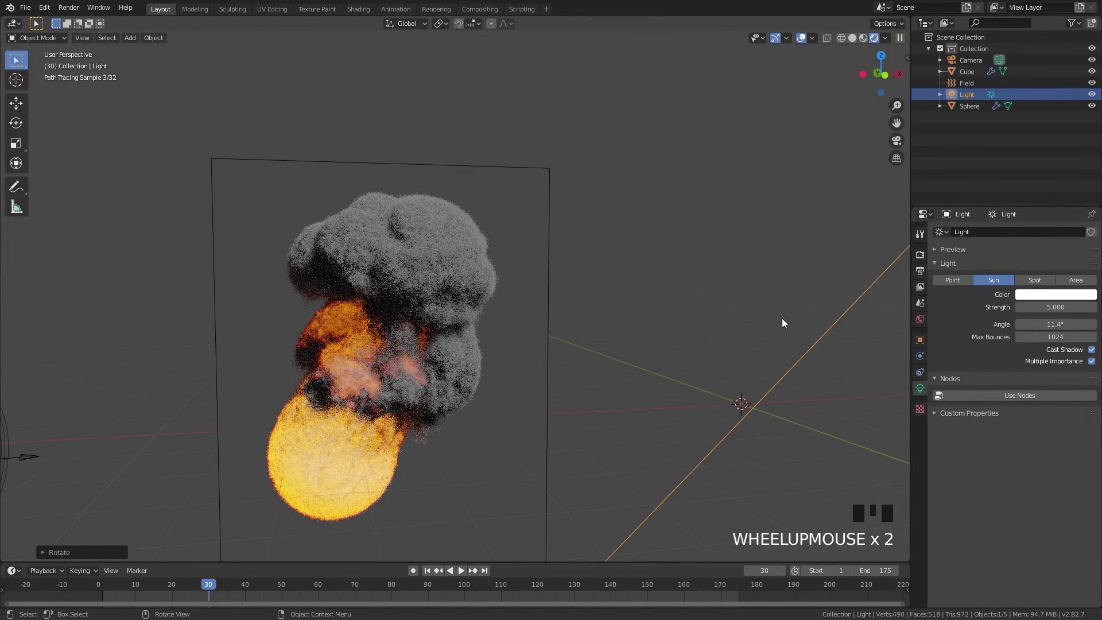
- Set the world Background Color to black so the lit smoke shows against darkness
left_click(921, 322)
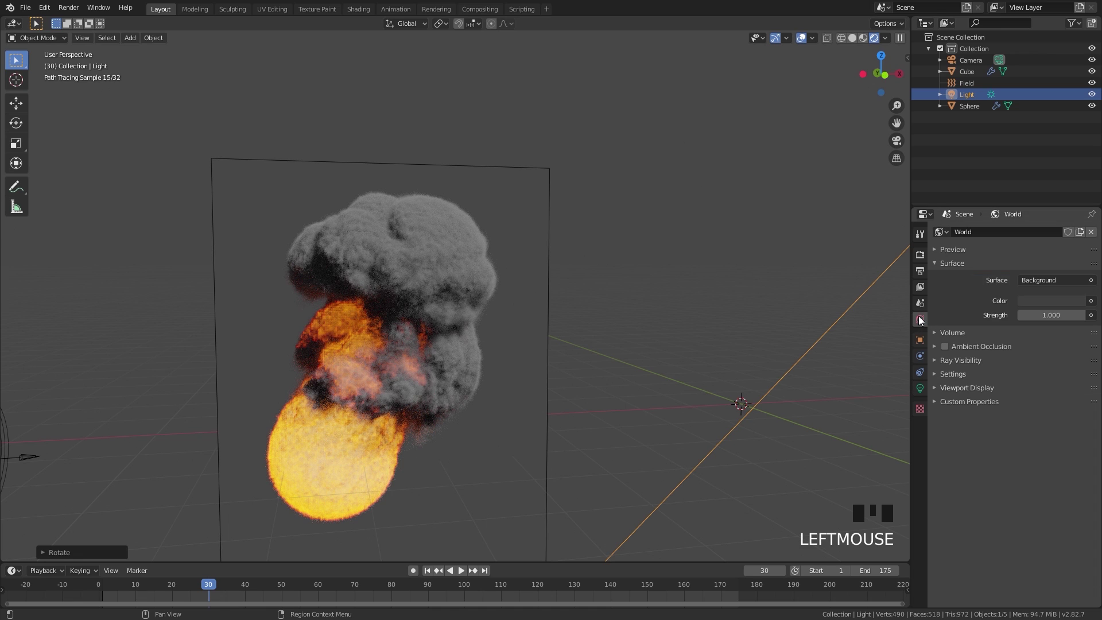
left_click(1050, 301)
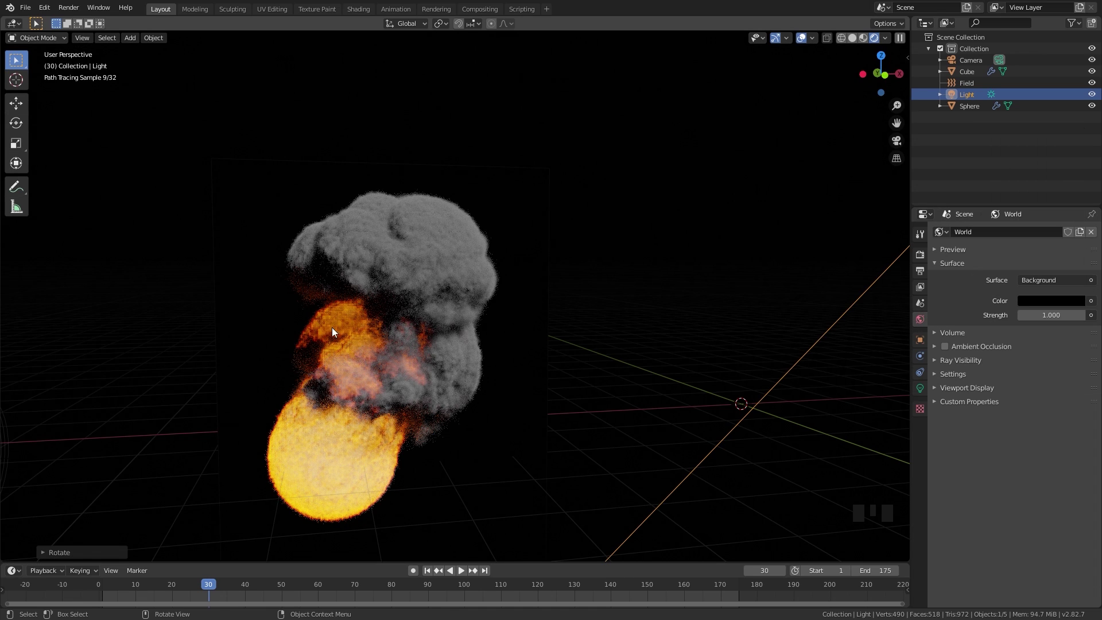
scroll("down", 3)
left_click_drag(473, 261, 634, 339)
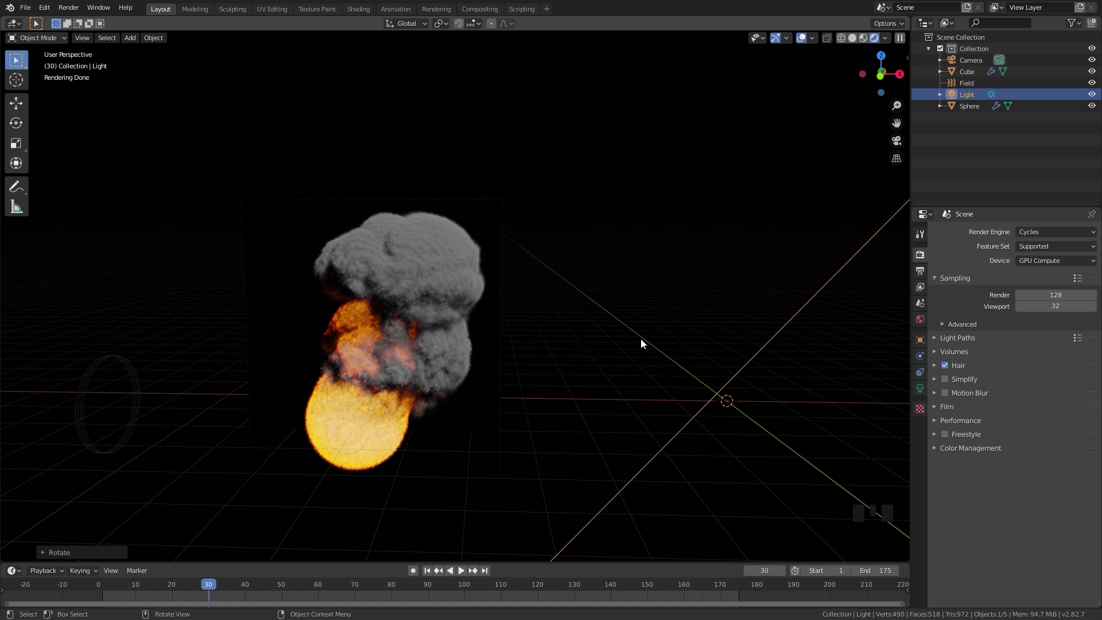
- Enable Transparent under Film in Render properties and view the scene from the front
left_click_drag(952, 406, 973, 482)
left_click(959, 491)
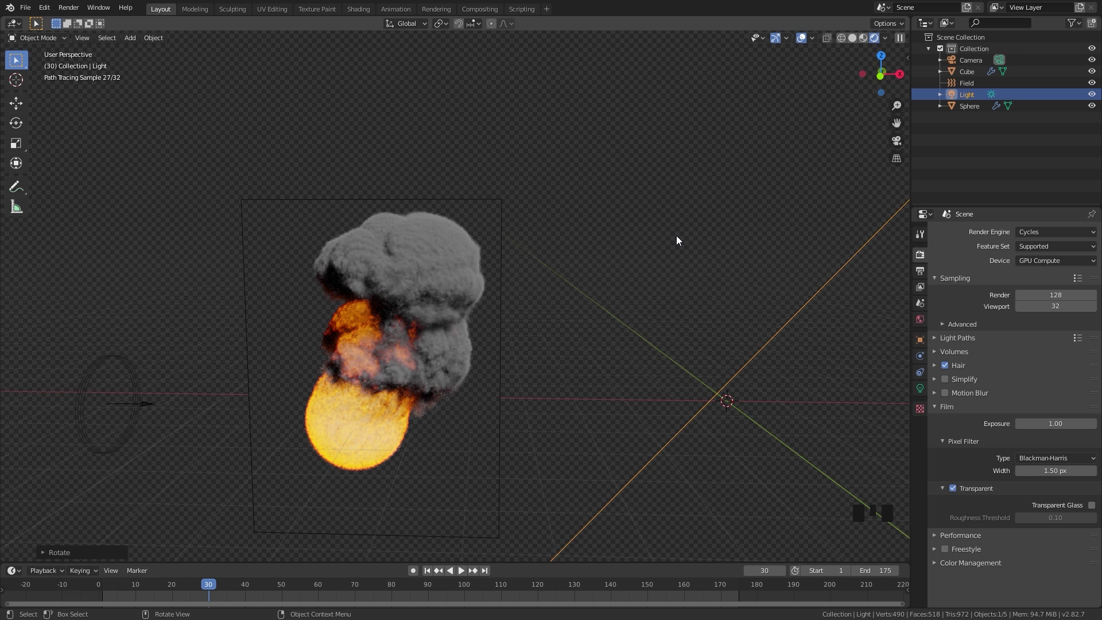
key("KP_1")
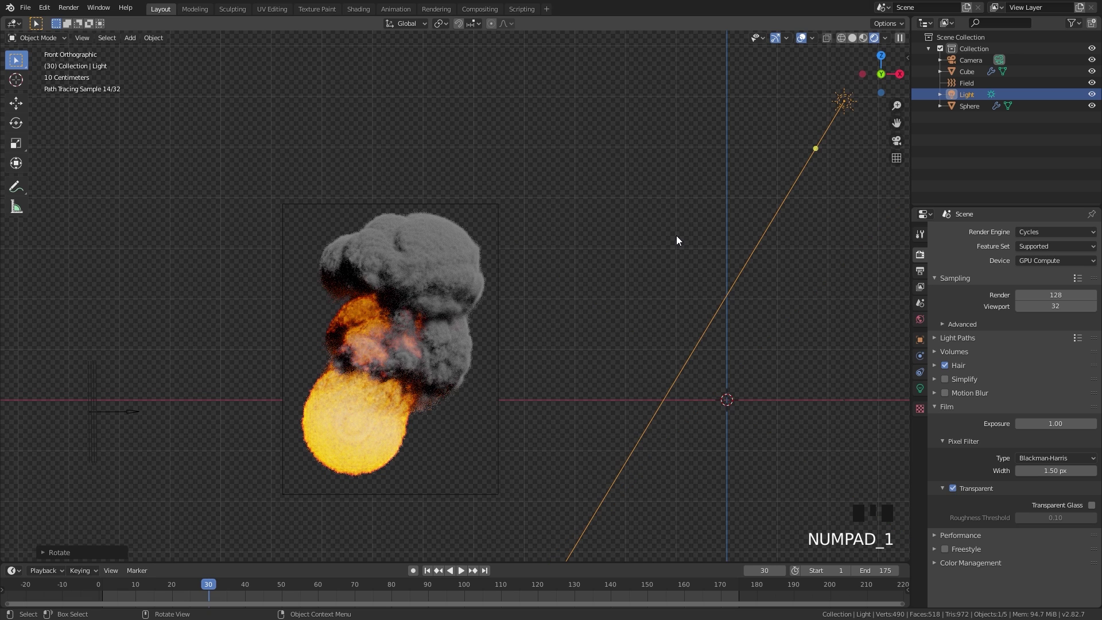
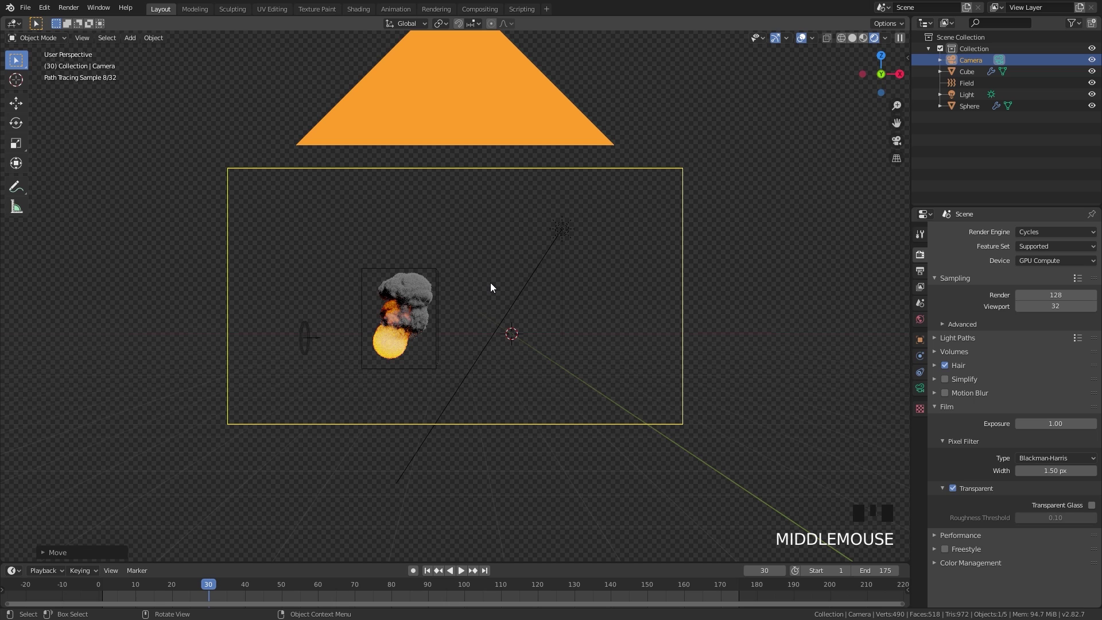
- Look through the camera, move it back along its axis to frame the domain, then select the domain cube
key("KP_0")
key("g")
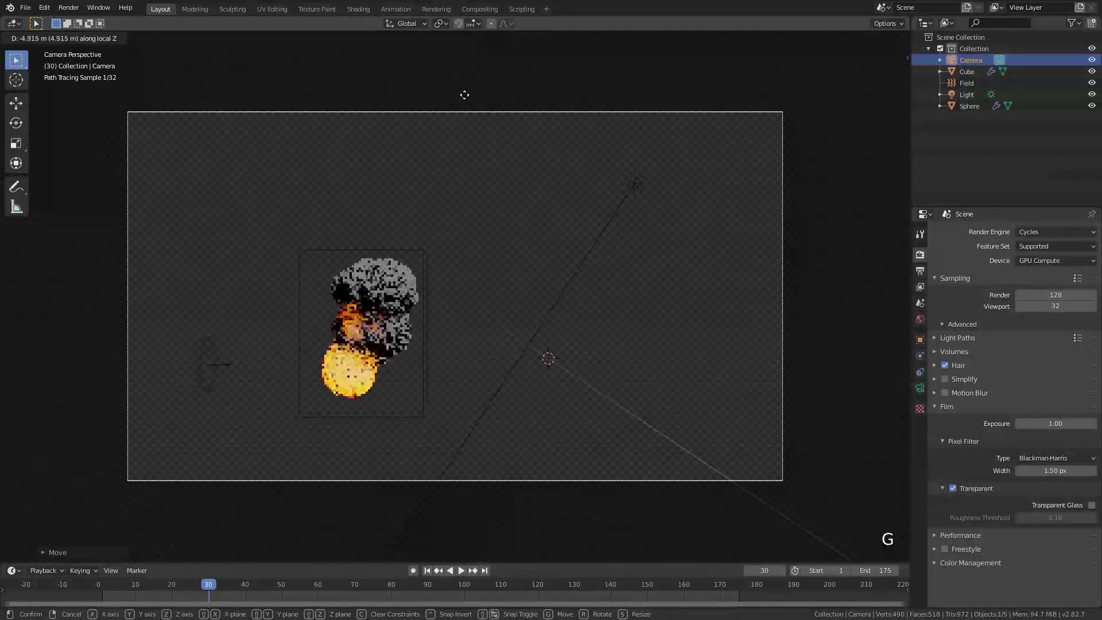
scroll("down", 3)
scroll("up", 3)
left_click(379, 349)
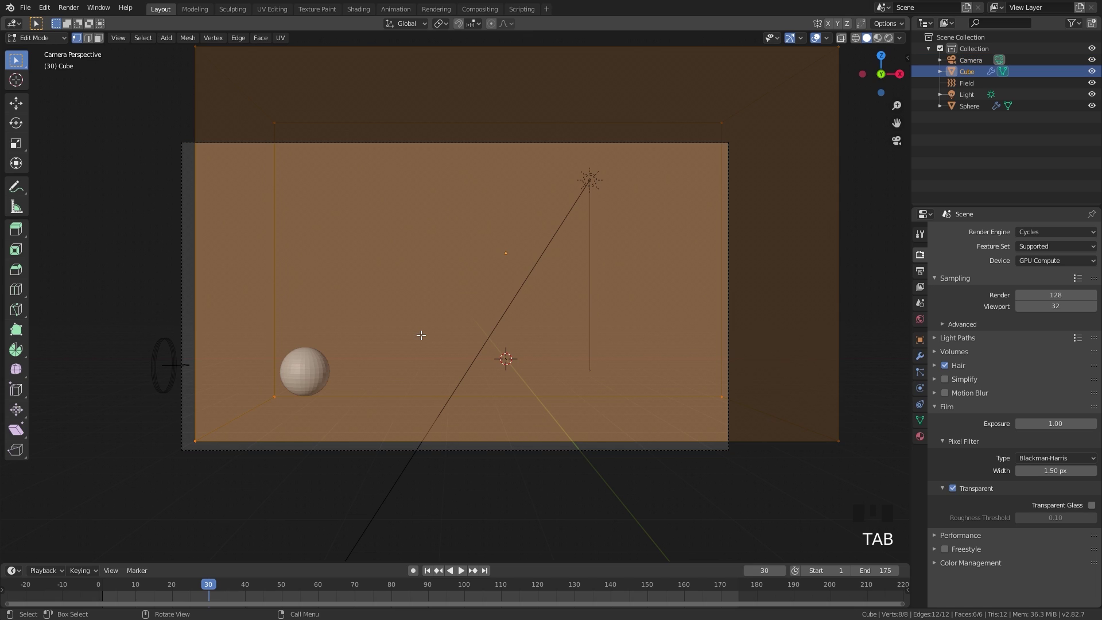